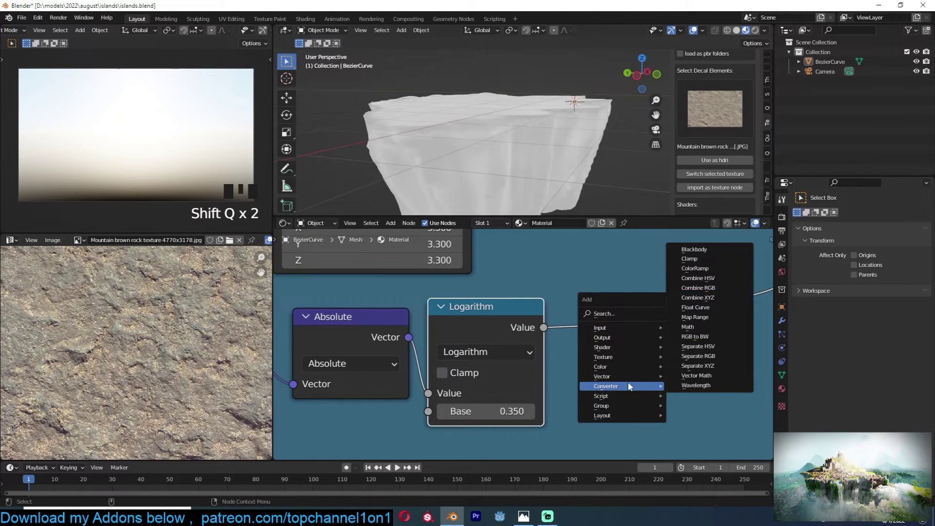
Step: Build the rock texture chain (Mapping, Absolute, Logarithm, ColorRamp, Mix) for the cliff material
{"action": "left_click", "coordinate": [626, 378]}
{"action": "double_click", "coordinate": [686, 378]}
{"action": "key", "text": "shift+a"}
{"action": "left_click", "coordinate": [566, 330]}
{"action": "double_click", "coordinate": [520, 205]}
{"action": "key", "text": "shift+d"}
{"action": "left_click", "coordinate": [624, 187]}
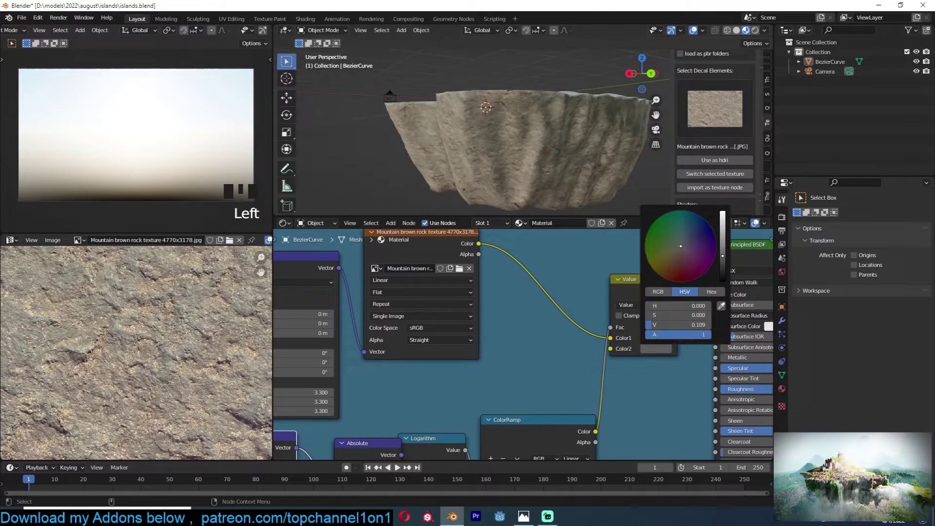
{"action": "key", "text": "shift+d"}
{"action": "key", "text": "s"}
{"action": "key", "text": "ctrl+z"}
{"action": "key", "text": "g"}
{"action": "type", "text": "ac"}
{"action": "key", "text": "alt+a"}
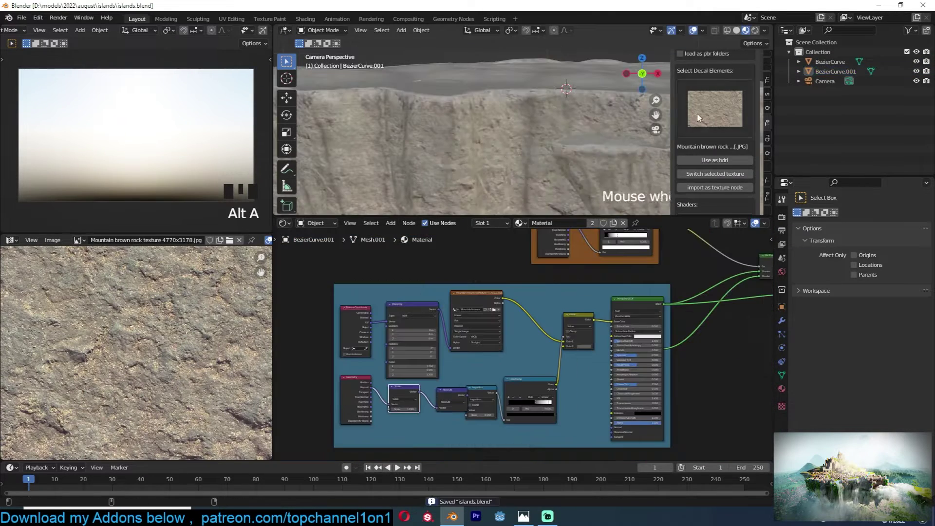
Step: Duplicate the BezierCurve into a second rock island piece with its own material
{"action": "left_click", "coordinate": [453, 313]}
{"action": "key", "text": "shift+d"}
{"action": "left_click", "coordinate": [524, 362]}
{"action": "key", "text": "shift+d"}
{"action": "left_click", "coordinate": [535, 323]}
{"action": "left_click", "coordinate": [530, 401]}
{"action": "left_click", "coordinate": [535, 391]}
Step: Assign a new stone image texture blended through multiply nodes on the new rock piece
{"action": "left_click_drag", "start_coordinate": [687, 178], "coordinate": [574, 373]}
{"action": "left_click_drag", "start_coordinate": [589, 367], "coordinate": [572, 278]}
{"action": "left_click", "coordinate": [582, 271]}
{"action": "left_click", "coordinate": [648, 261]}
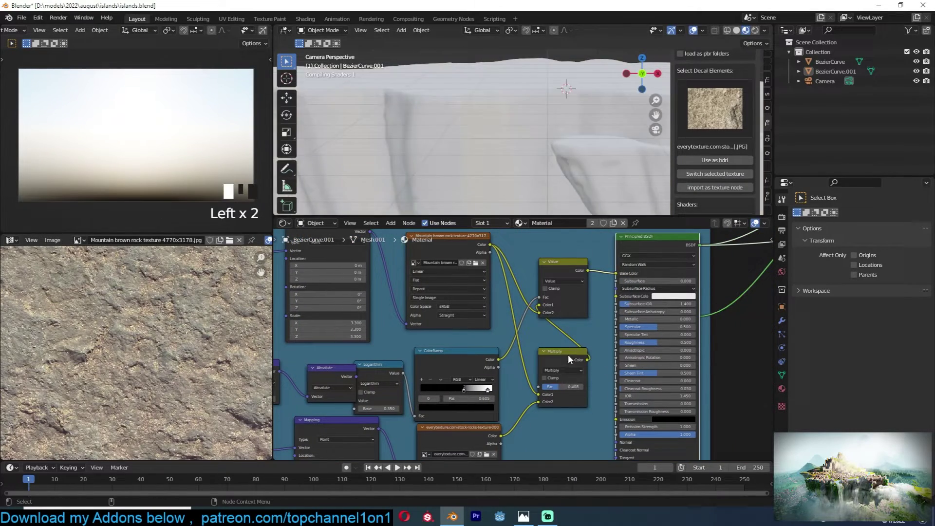
{"action": "left_click_drag", "start_coordinate": [544, 122], "coordinate": [551, 178]}
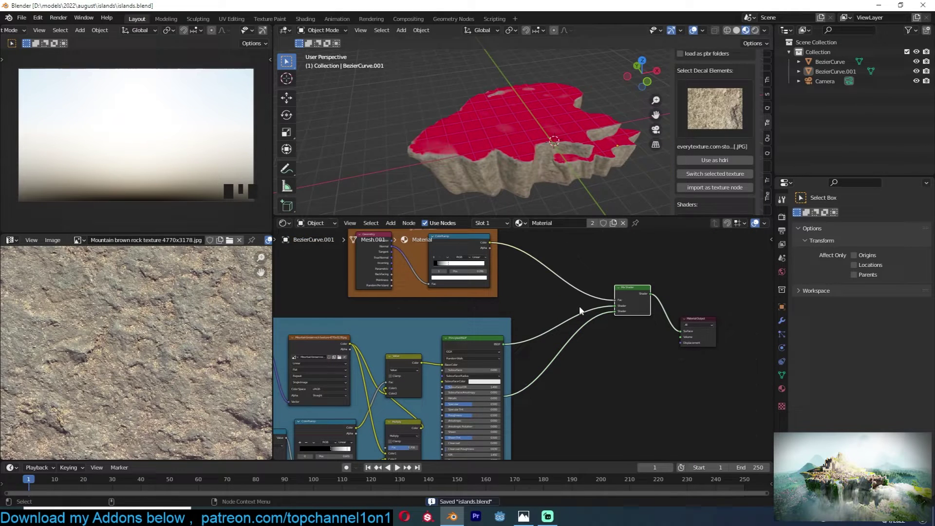
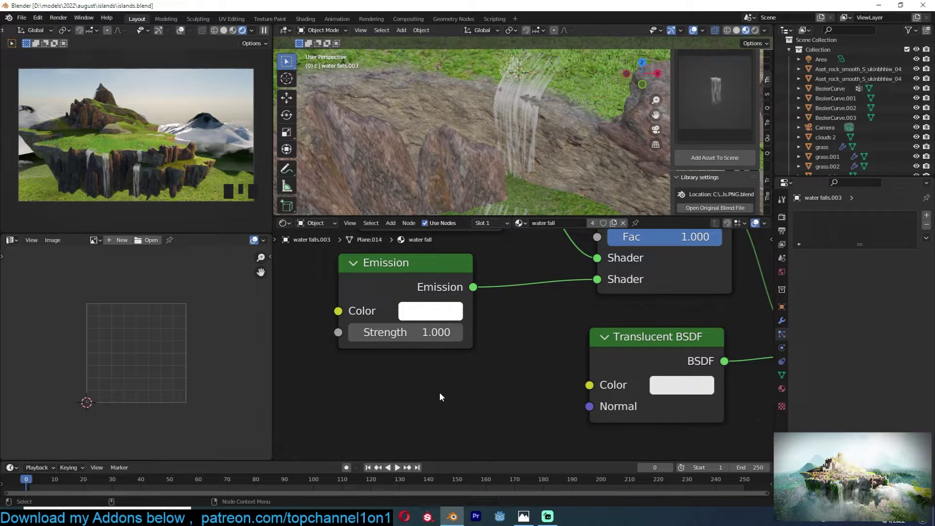
Step: Search the asset browser for 'rome', listing 32 building objects and collections
{"action": "left_click", "coordinate": [504, 127]}
{"action": "key", "text": "alt+a"}
{"action": "left_click", "coordinate": [719, 118]}
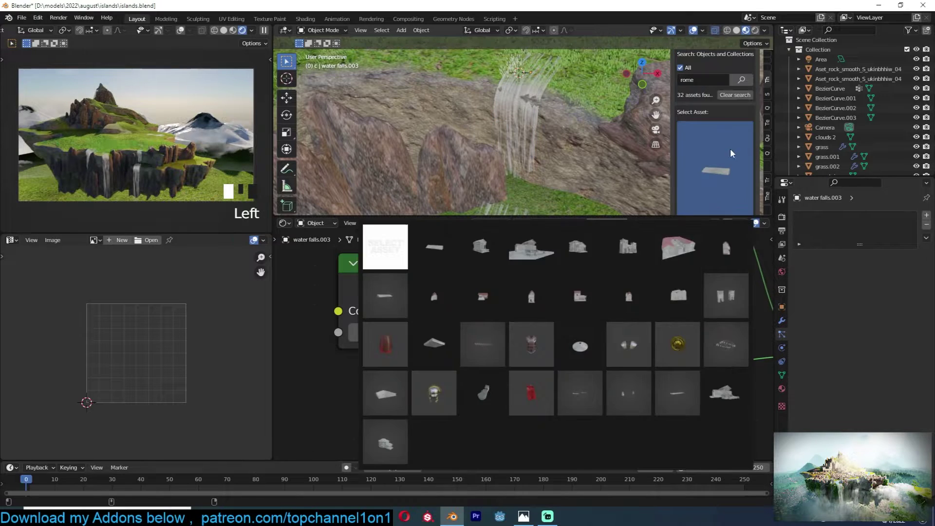
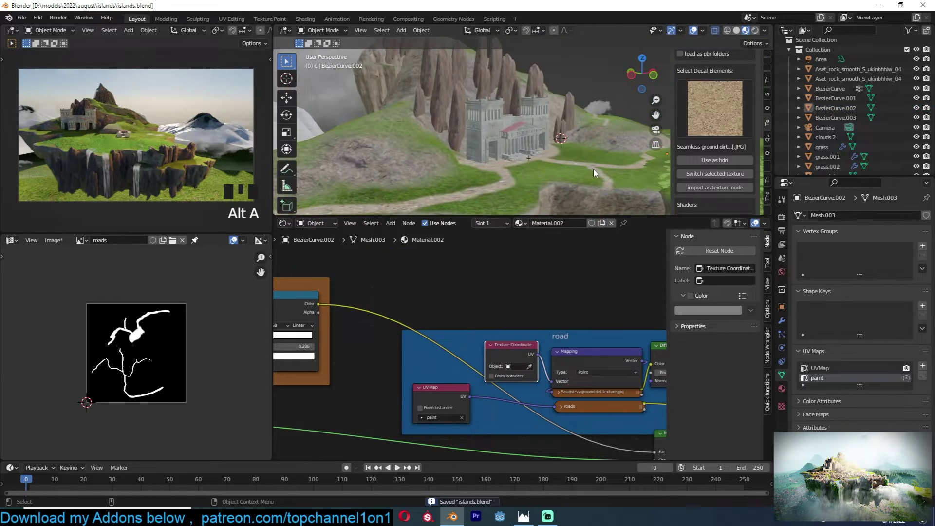
Step: Import the Roman building onto the island and create the roads.001 mask image
{"action": "left_click", "coordinate": [552, 102]}
{"action": "key", "text": "alt+s"}
{"action": "left_click", "coordinate": [604, 164]}
{"action": "left_click", "coordinate": [611, 191]}
{"action": "key", "text": "alt+a"}
{"action": "left_click", "coordinate": [574, 154]}
{"action": "left_click", "coordinate": [534, 109]}
{"action": "key", "text": "alt+a"}
{"action": "left_click", "coordinate": [597, 229]}
Step: Unwrap the ground in Edit Mode and switch to Texture Paint to draw dirt paths on roads.001
{"action": "key", "text": "Tab"}
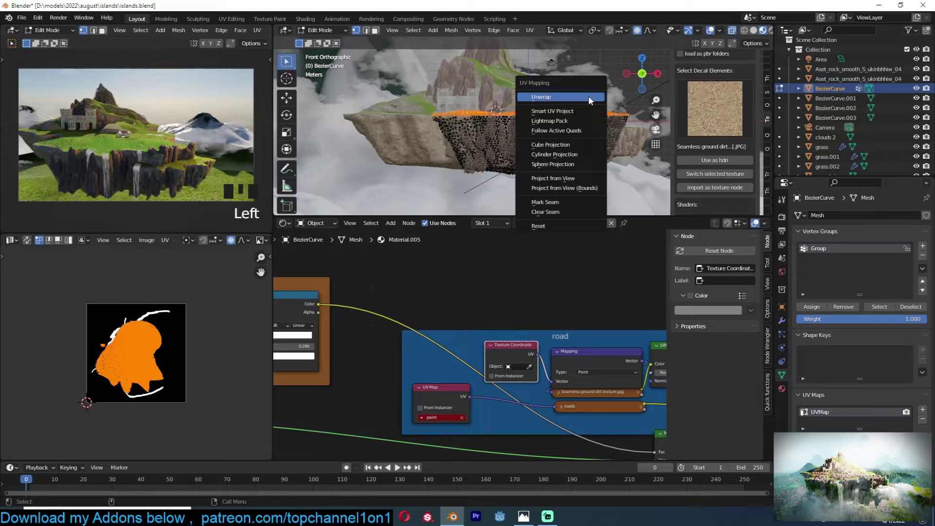
{"action": "key", "text": "Tab"}
{"action": "key", "text": "Tab"}
{"action": "left_click", "coordinate": [927, 411]}
{"action": "key", "text": "Tab"}
{"action": "left_click", "coordinate": [492, 183]}
{"action": "key", "text": "s"}
{"action": "key", "text": "g"}
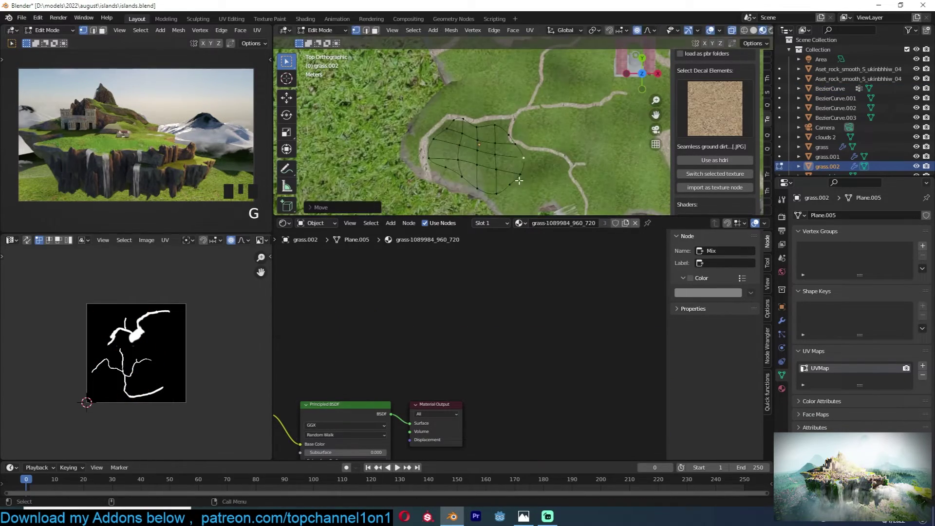
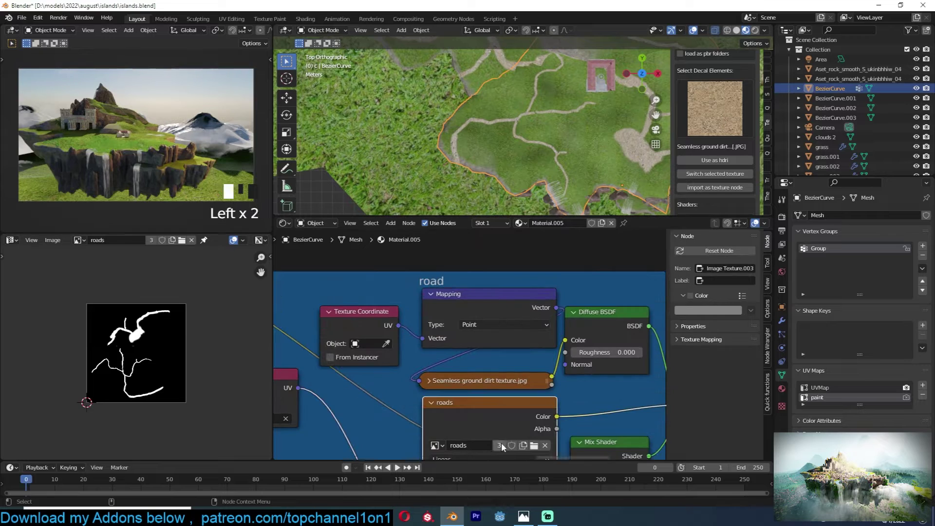
{"action": "key", "text": "alt+s"}
{"action": "left_click", "coordinate": [339, 97]}
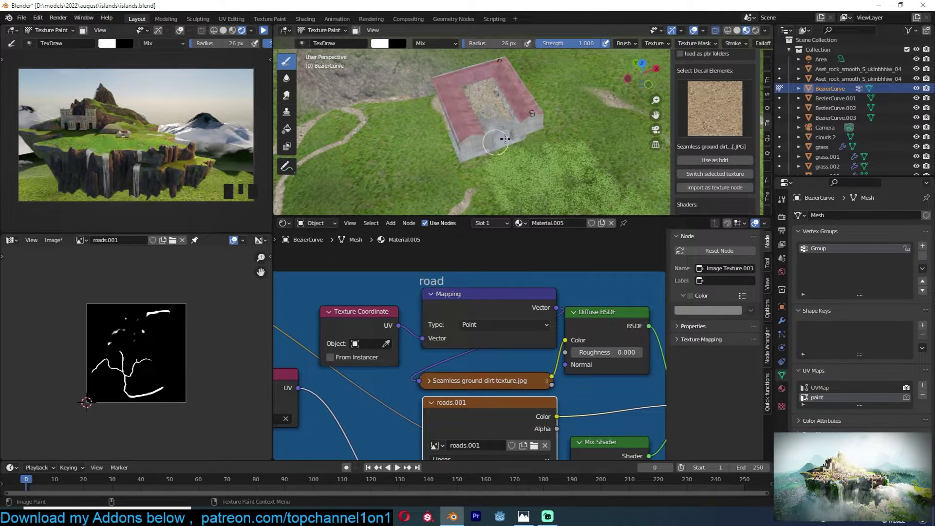
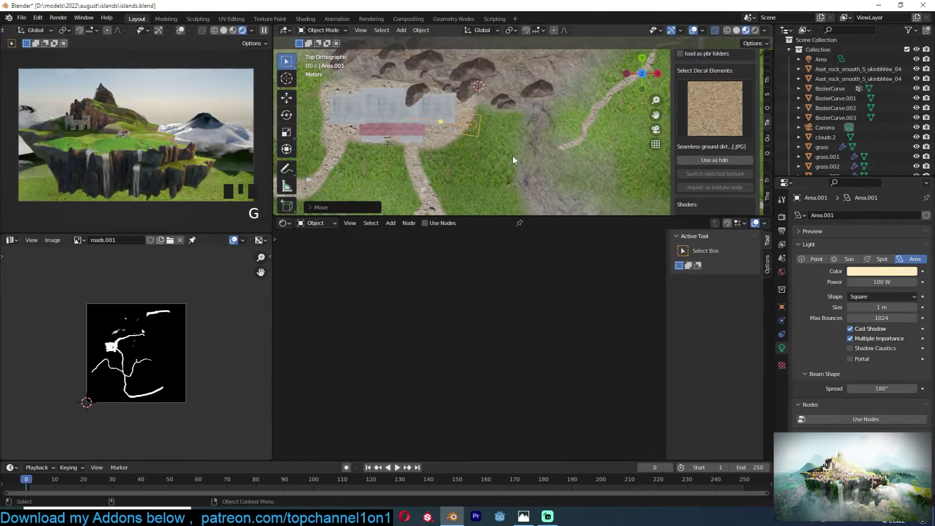
Step: Set up a 'houses' scatter collection with random Z rotation using the scatter add-on
{"action": "key", "text": "KP_Decimal"}
{"action": "scroll", "scroll_direction": "down", "scroll_amount": 3}
{"action": "key", "text": "g"}
{"action": "left_click", "coordinate": [872, 296]}
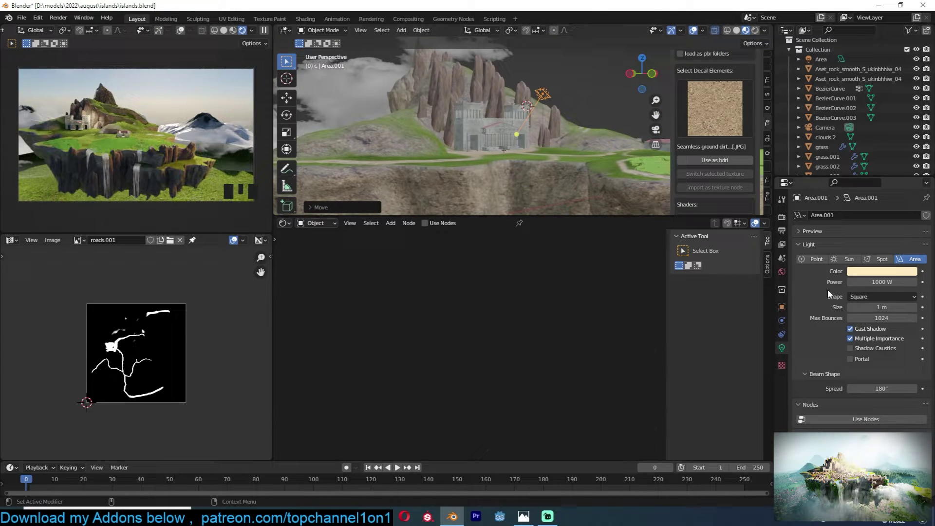
{"action": "left_click", "coordinate": [482, 142]}
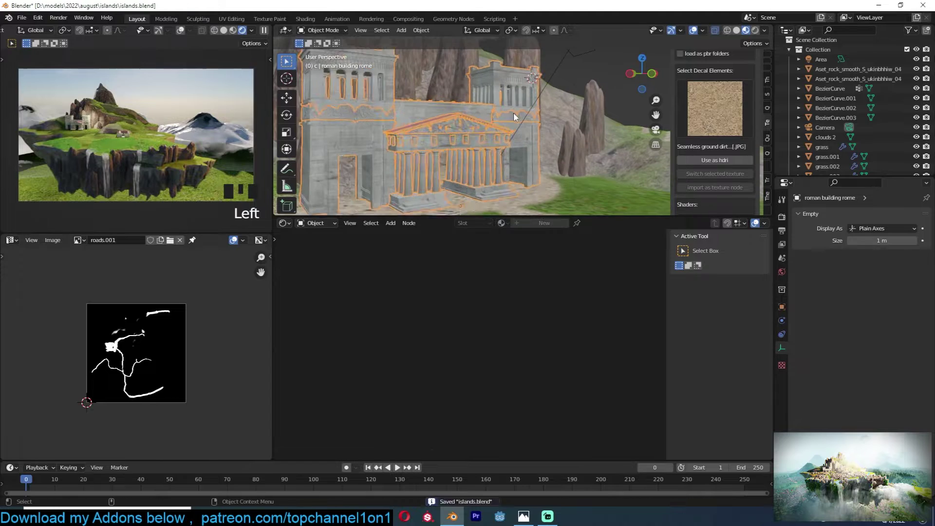
{"action": "key", "text": "alt+a"}
{"action": "left_click", "coordinate": [590, 81]}
{"action": "left_click", "coordinate": [875, 254]}
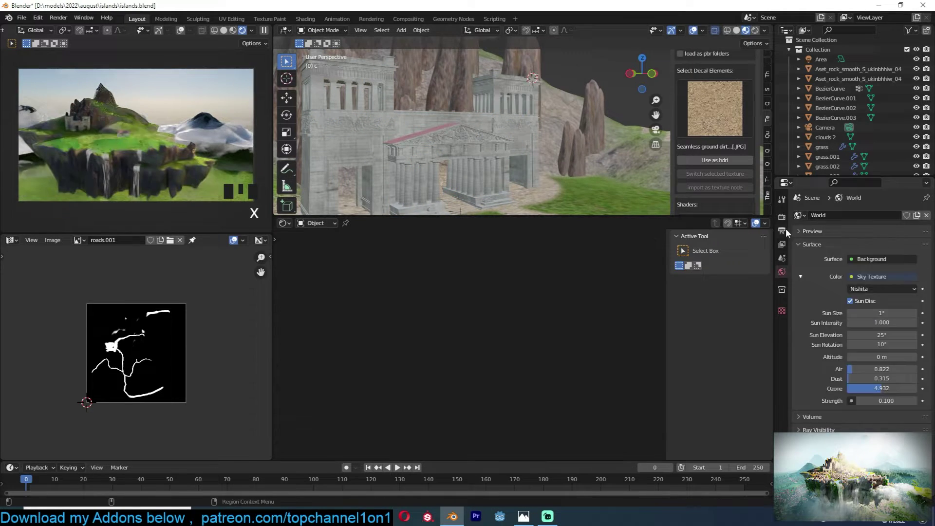
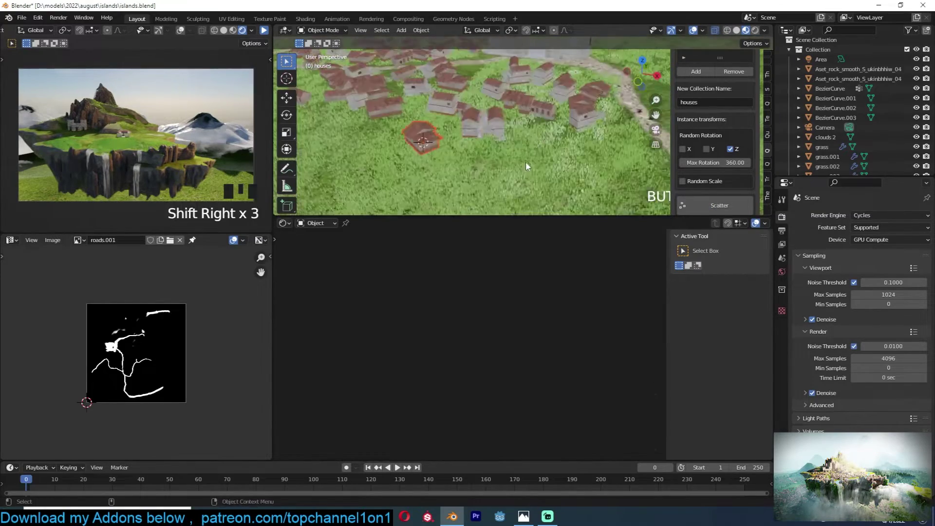
Step: Paint medieval houses across the grass terrain and render the island from the camera
{"action": "left_click_drag", "start_coordinate": [529, 128], "coordinate": [484, 151]}
{"action": "key", "text": "alt+a"}
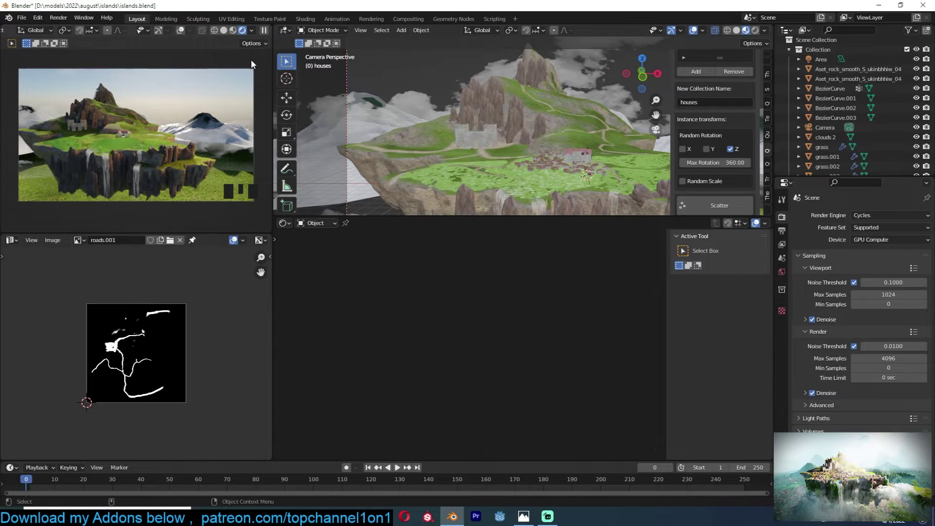
{"action": "scroll", "scroll_direction": "up", "scroll_amount": 3}
{"action": "scroll", "scroll_direction": "down", "scroll_amount": 3}
{"action": "left_click", "coordinate": [180, 32]}
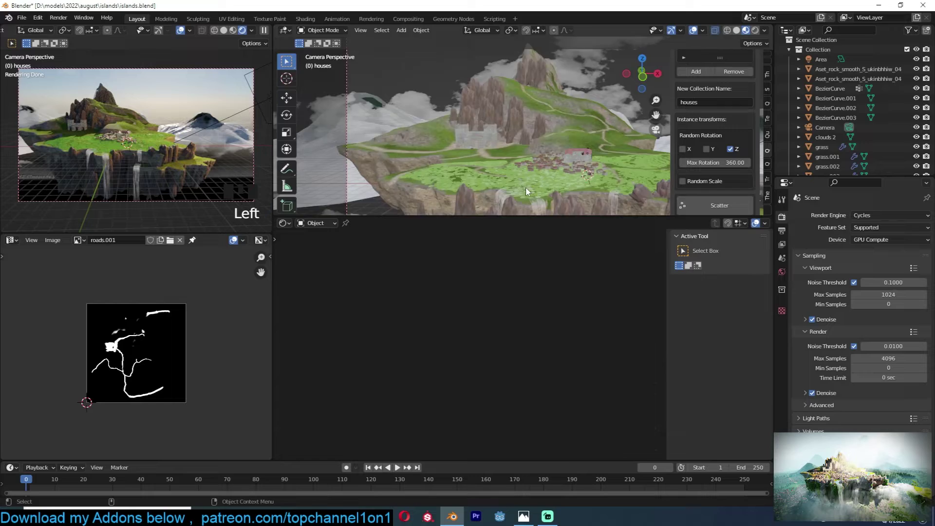